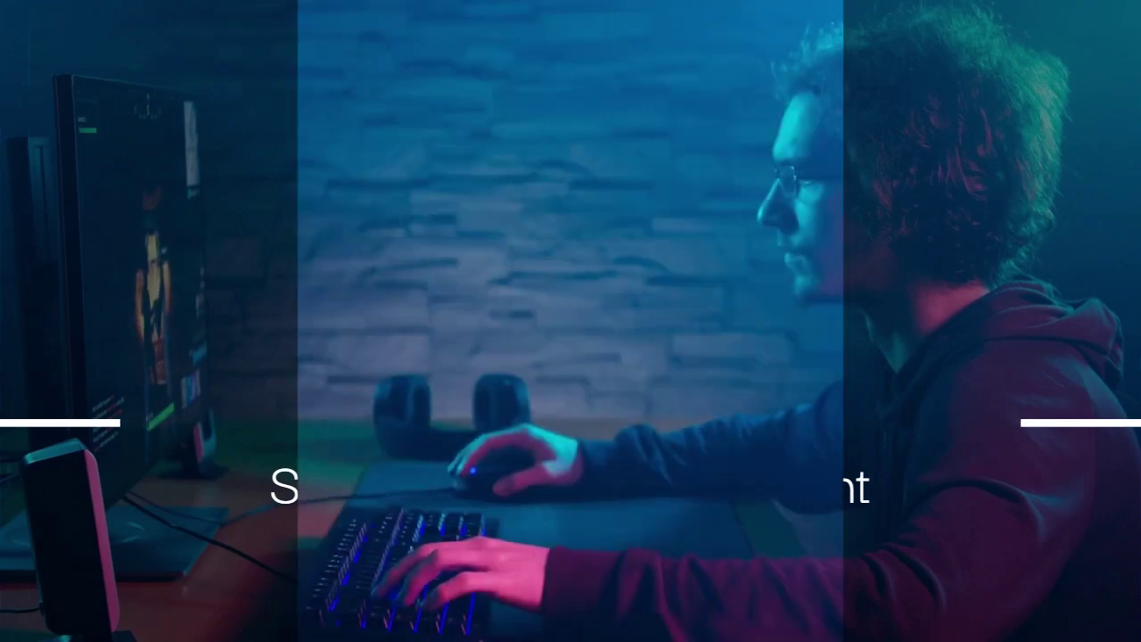
Bring up the Job Manager listing Job-1 for Model-1 as completed
{"action": "left_click", "coordinate": [431, 312]}
{"action": "double_click", "coordinate": [364, 73]}
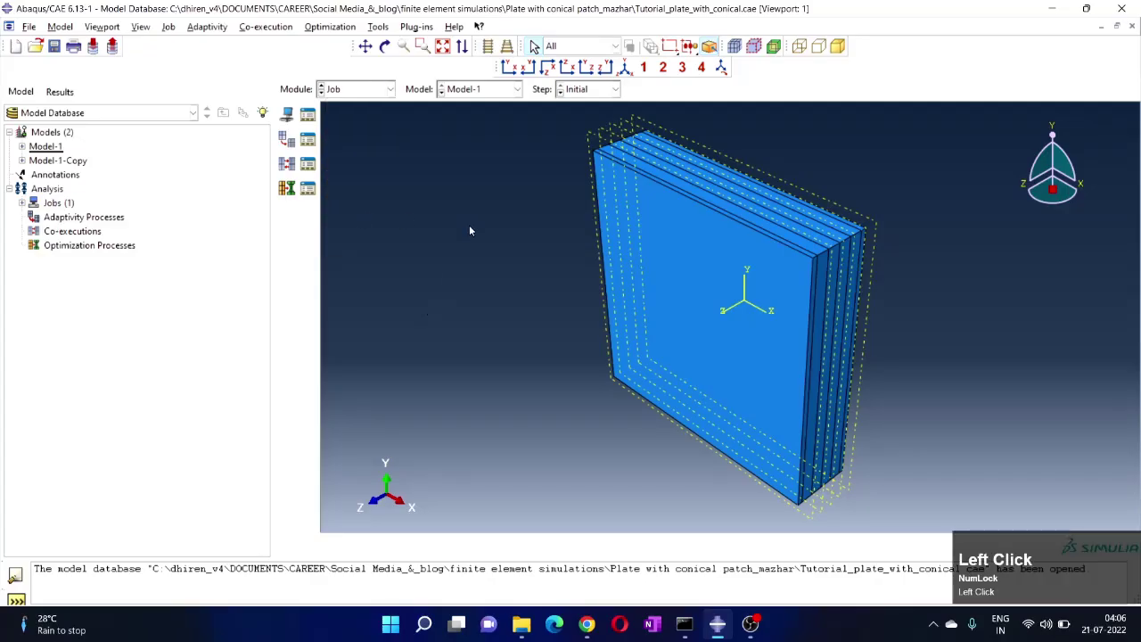